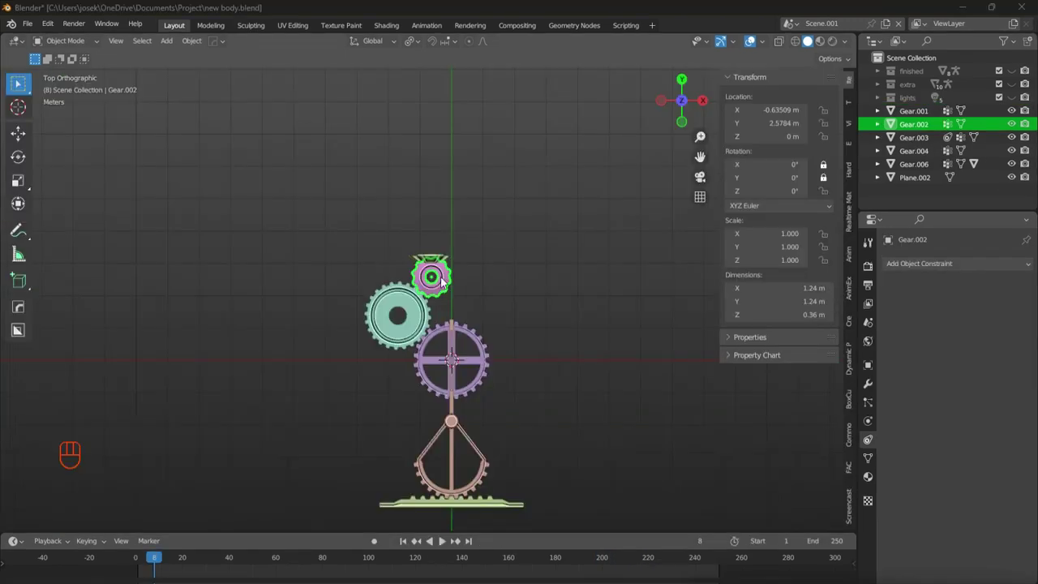
- Frame the rack below the pendulum and select Plane.002 for constraining
{"action": "left_click_drag", "start_coordinate": [493, 277], "coordinate": [502, 286]}
{"action": "left_click_drag", "start_coordinate": [507, 269], "coordinate": [493, 254]}
{"action": "left_click_drag", "start_coordinate": [461, 236], "coordinate": [460, 153]}
{"action": "middle_click", "coordinate": [458, 96]}
{"action": "left_click_drag", "start_coordinate": [952, 270], "coordinate": [857, 435]}
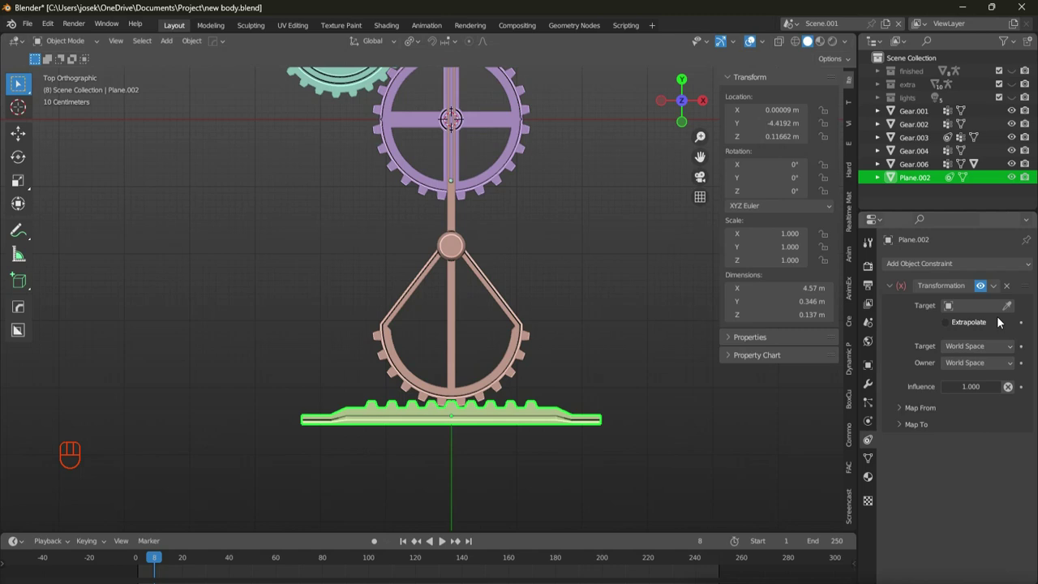
- Add a Transformation constraint to Plane.002 mapping Z rotation (max -16°) to X location (max -0.302 m)
{"action": "left_click", "coordinate": [914, 427]}
{"action": "left_click", "coordinate": [922, 406]}
{"action": "left_click", "coordinate": [966, 427]}
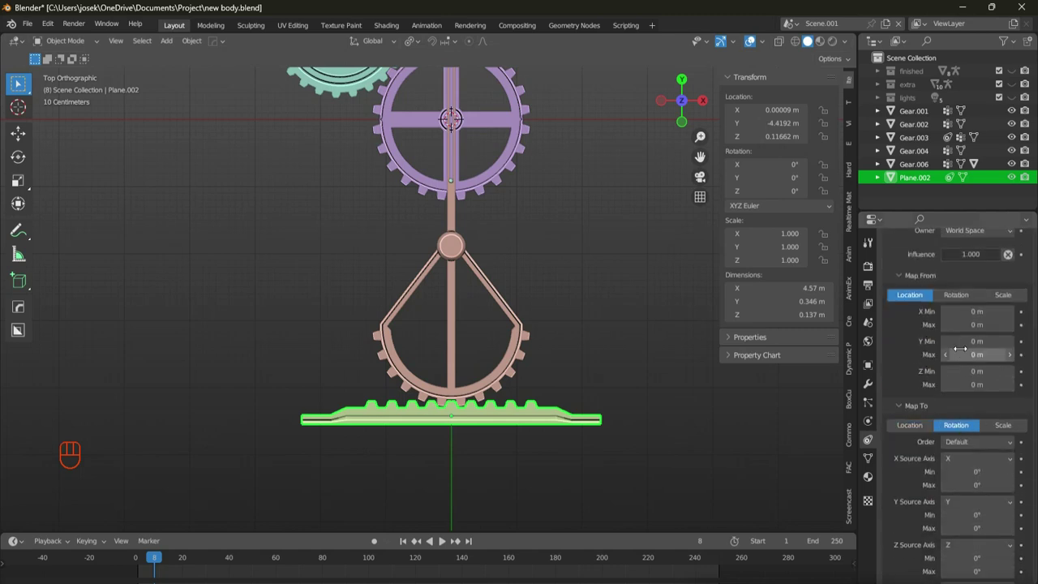
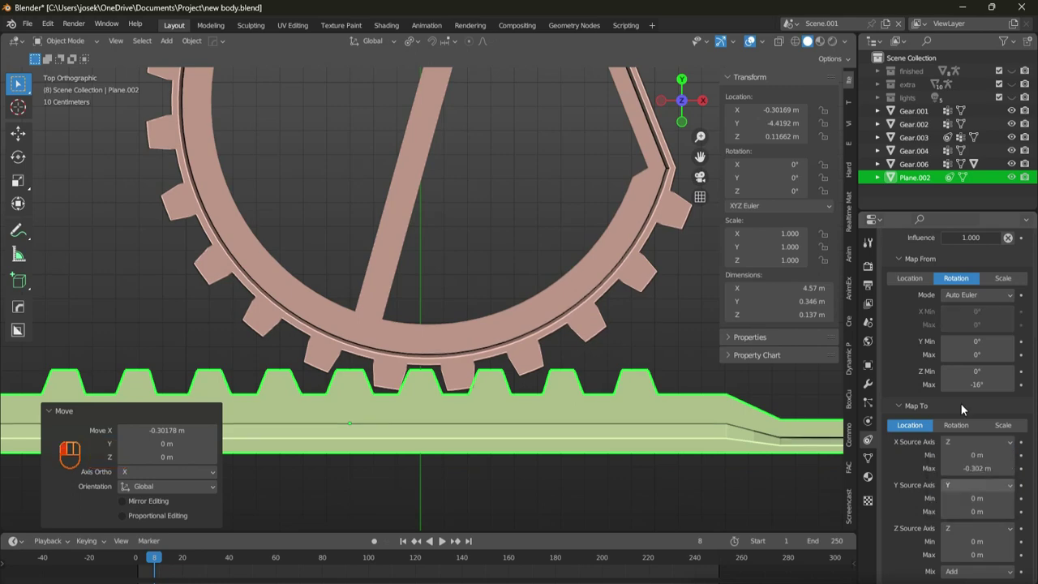
- Set the pendulum Gear.004 as the rack constraint's target and test-rotate it
{"action": "left_click", "coordinate": [900, 274]}
{"action": "left_click_drag", "start_coordinate": [897, 288], "coordinate": [913, 284]}
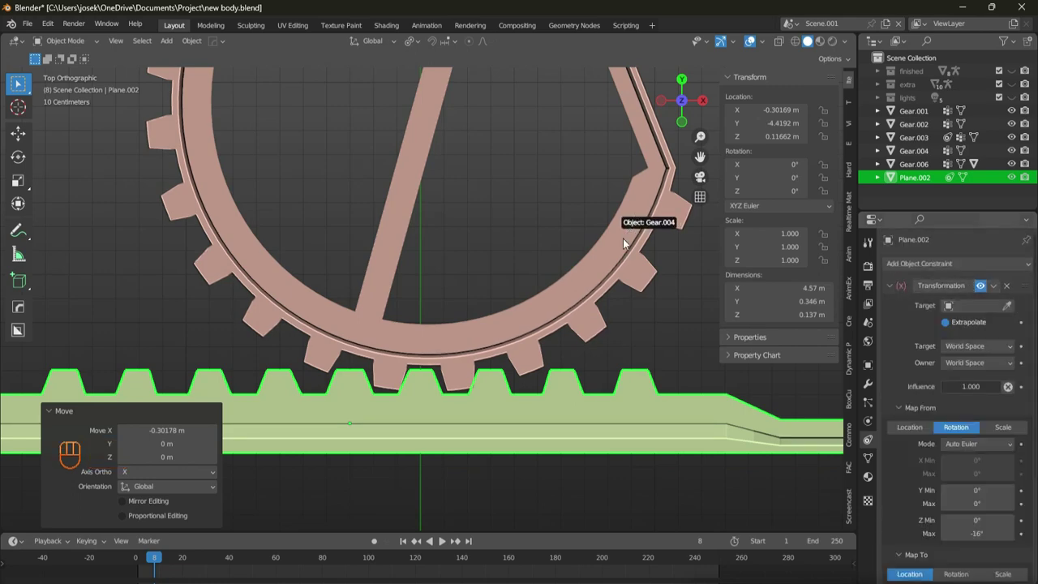
{"action": "key", "text": "r"}
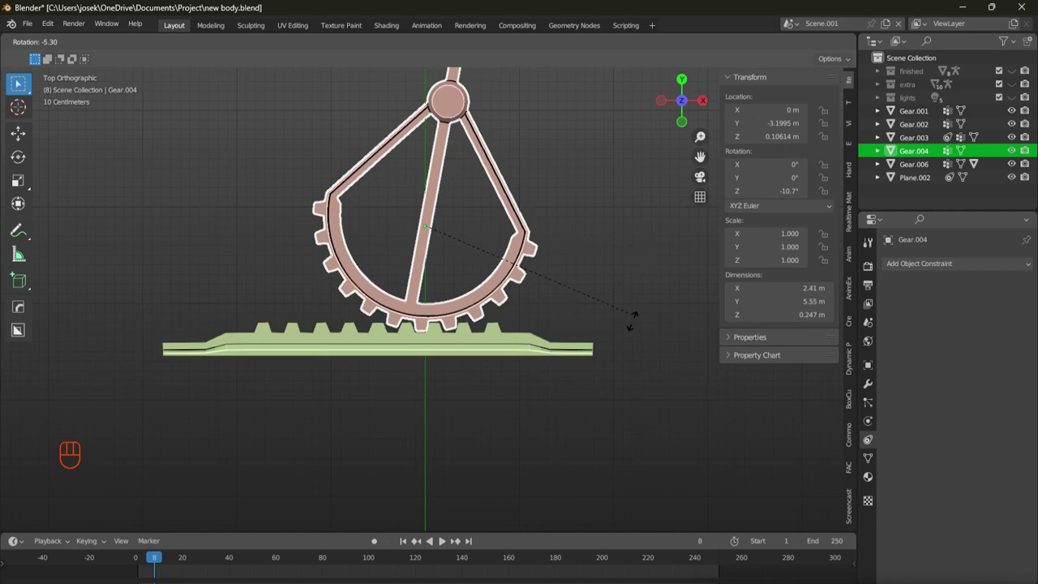
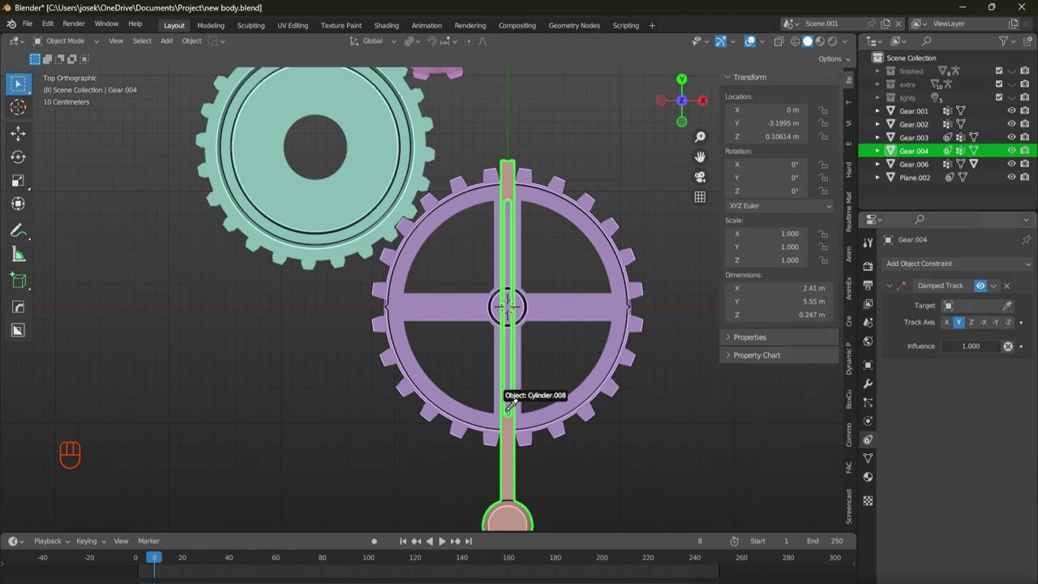
- Aim Gear.004's Damped Track at rod Cylinder.008, test by turning the purple wheel, then select the green gear
{"action": "left_click", "coordinate": [627, 394]}
{"action": "key", "text": "r"}
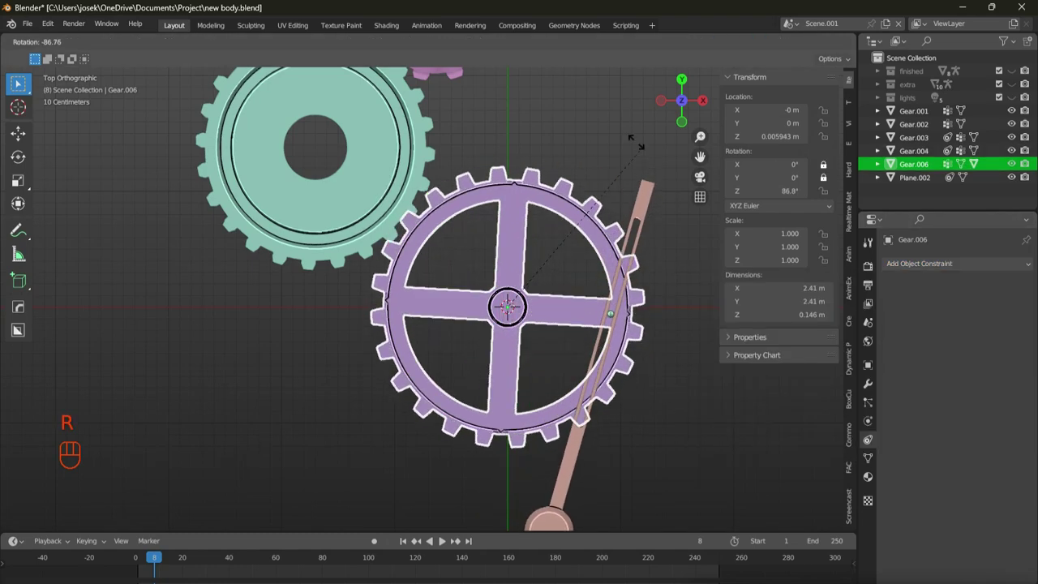
{"action": "left_click_drag", "start_coordinate": [599, 466], "coordinate": [556, 433]}
{"action": "key", "text": "r"}
{"action": "left_click", "coordinate": [354, 188]}
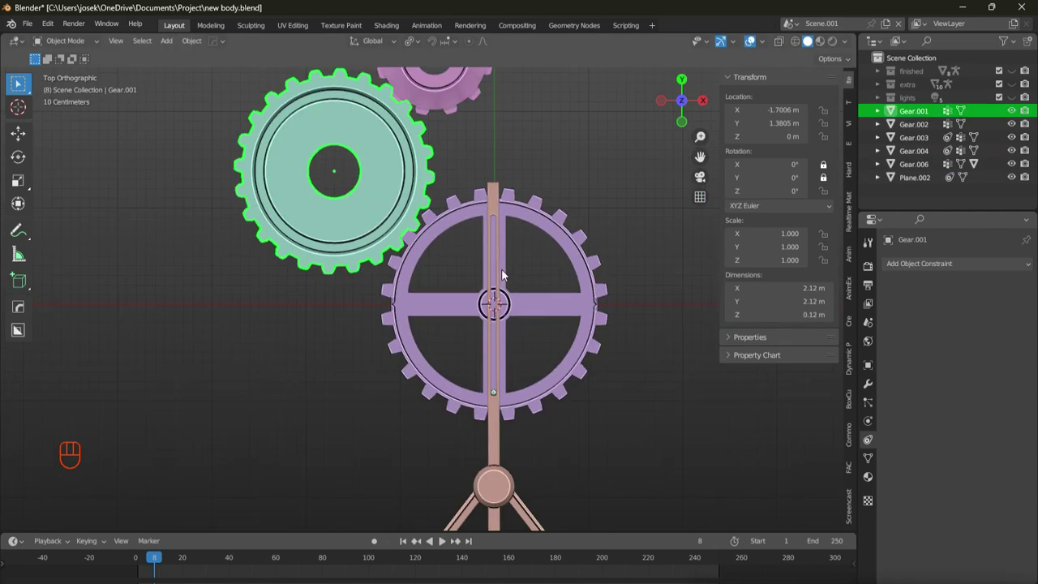
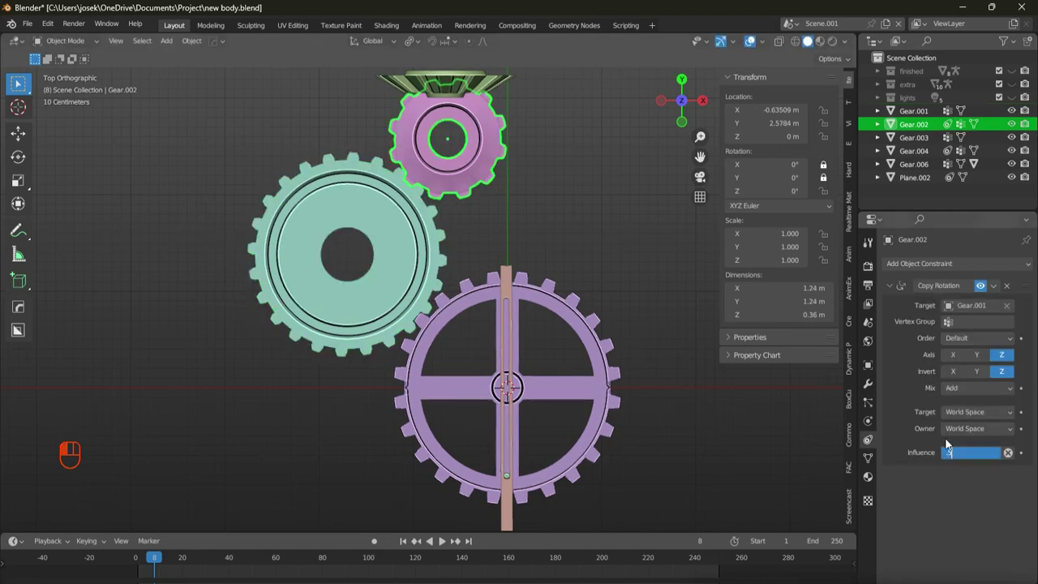
- Spin the green gear Gear.001 to test that Gear.002 follows with inverted Z rotation
{"action": "key", "text": "r"}
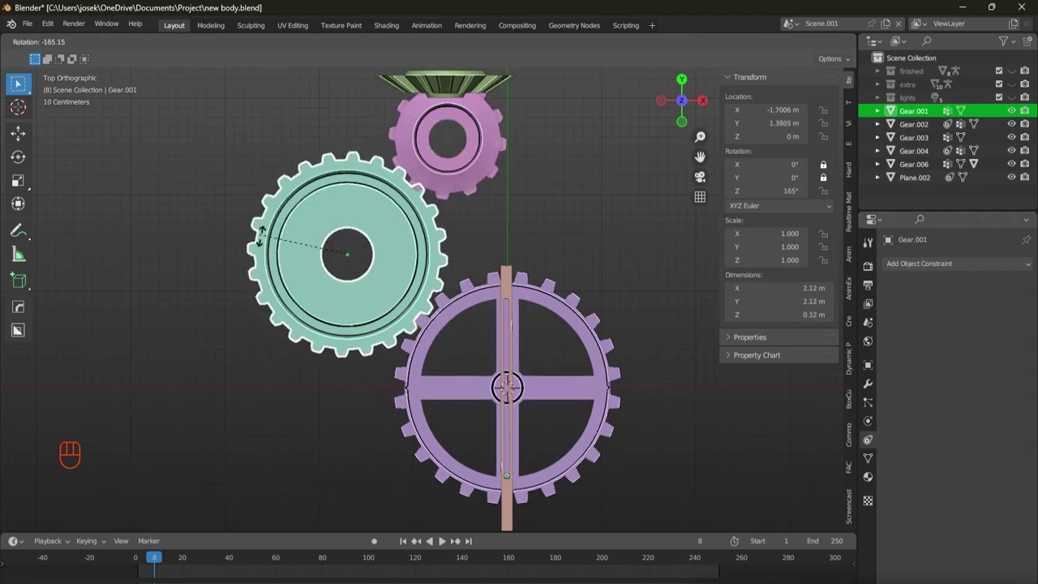
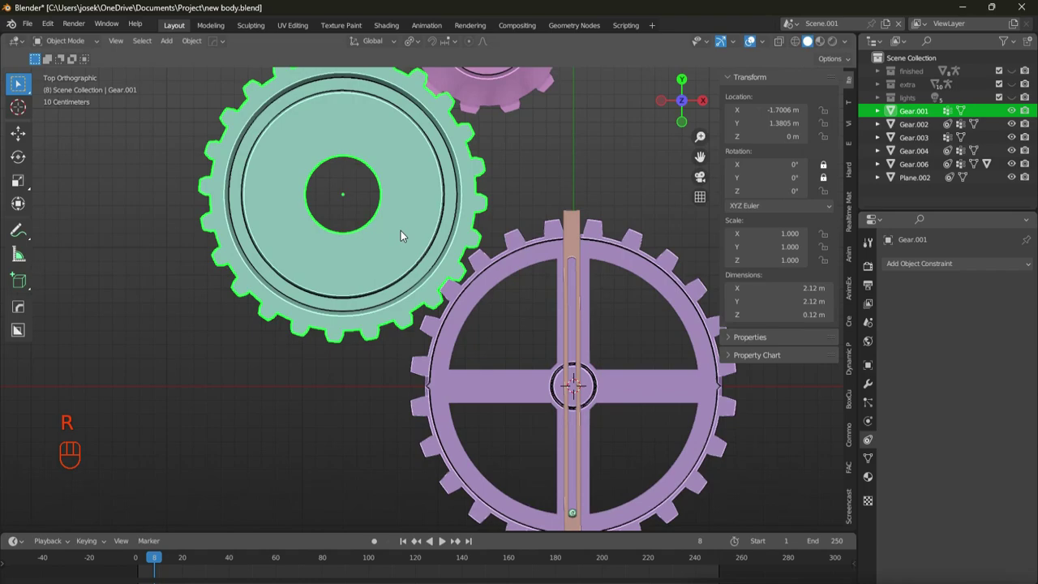
- Select the large purple wheel, orbit into perspective to check the assembly, undo a stray edit and save the file
{"action": "left_click", "coordinate": [504, 275]}
{"action": "left_click", "coordinate": [993, 453]}
{"action": "key", "text": "r"}
{"action": "left_click_drag", "start_coordinate": [419, 231], "coordinate": [460, 261]}
{"action": "left_click_drag", "start_coordinate": [457, 309], "coordinate": [462, 368]}
{"action": "key", "text": "ctrl+z"}
{"action": "key", "text": "ctrl+s"}
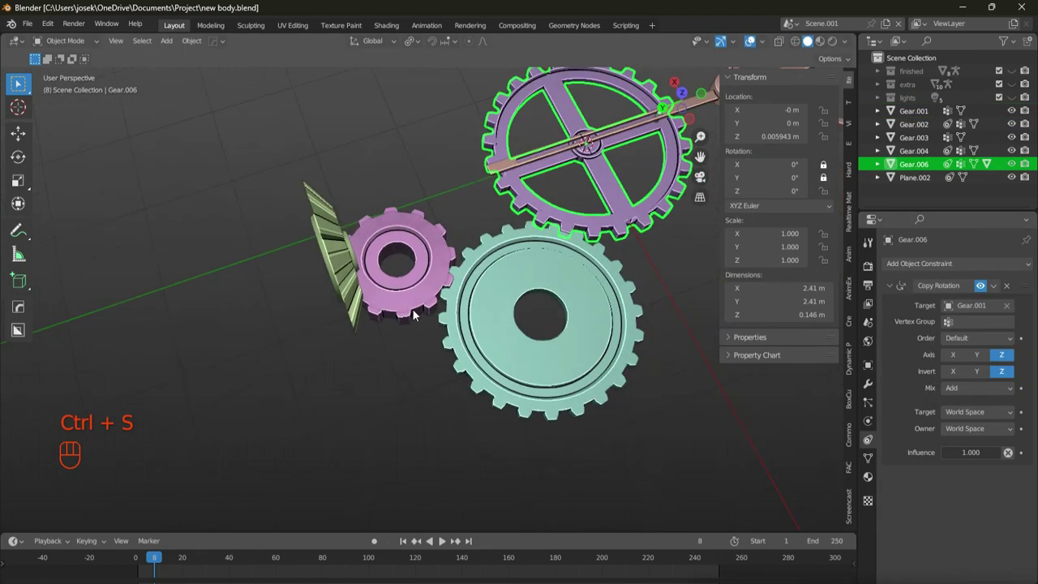
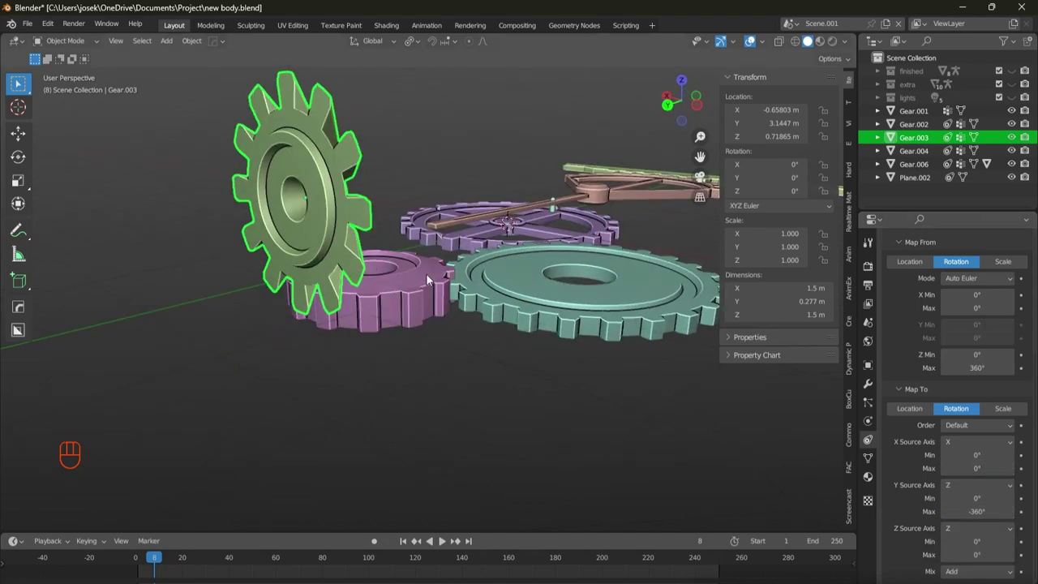
- View the gears from the back and test-rotate the small pink gear about Z, then cancel
{"action": "left_click_drag", "start_coordinate": [528, 309], "coordinate": [525, 309]}
{"action": "key", "text": "r"}
{"action": "key", "text": "z"}
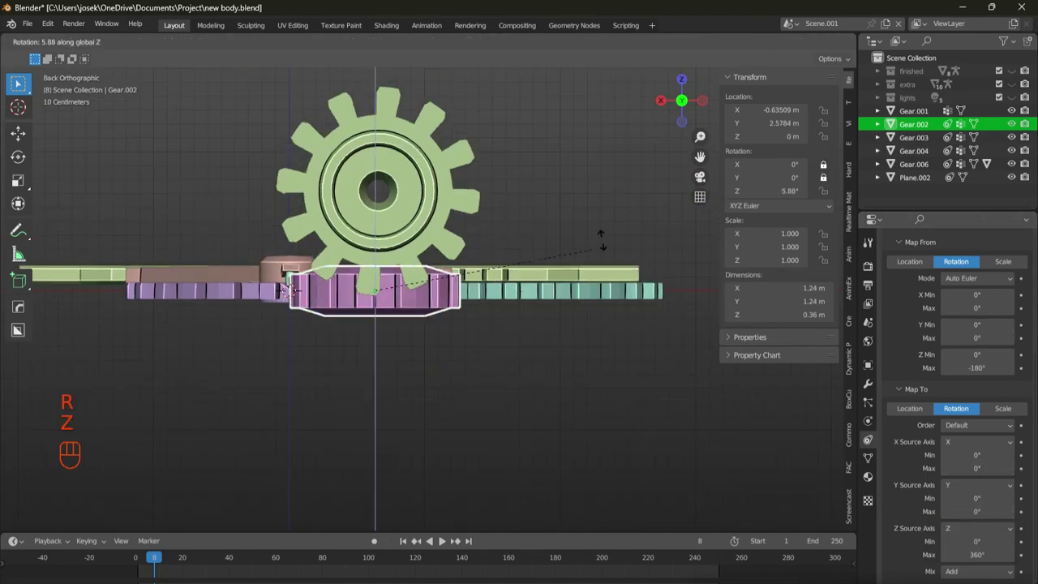
{"action": "key", "text": "r"}
{"action": "key", "text": "z"}
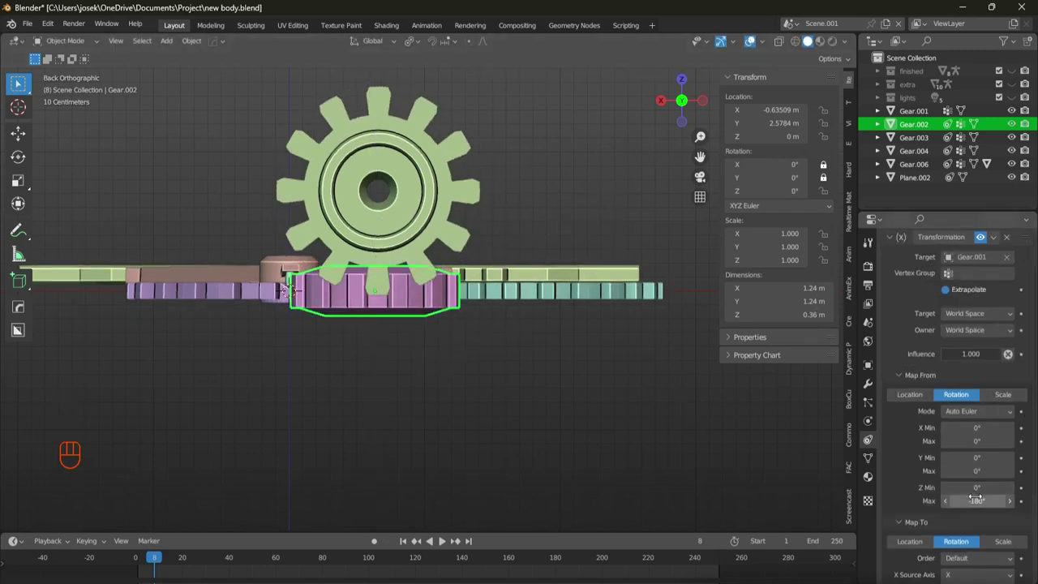
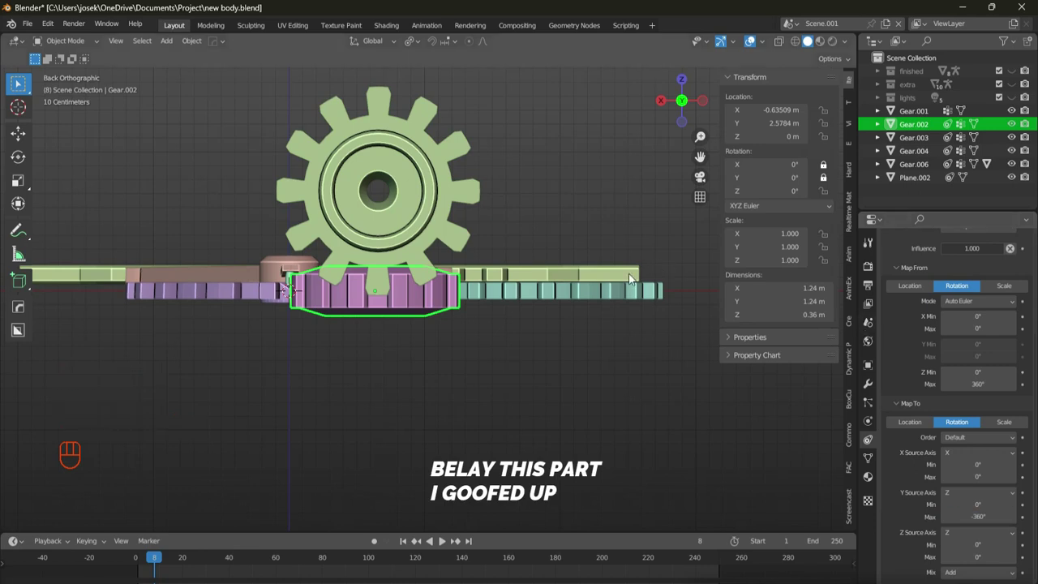
- Undo the mistaken constraint edits on Gear.002, redoing twice to land on the correct state
{"action": "key", "text": "ctrl+z"}
{"action": "key", "text": "ctrl+z"}
{"action": "key", "text": "ctrl+z"}
{"action": "key", "text": "ctrl+z"}
{"action": "key", "text": "ctrl+z"}
{"action": "key", "text": "ctrl+z"}
{"action": "key", "text": "ctrl+z"}
{"action": "key", "text": "ctrl+z"}
{"action": "key", "text": "ctrl+z"}
{"action": "key", "text": "ctrl+z"}
{"action": "key", "text": "ctrl+z"}
{"action": "key", "text": "ctrl+z"}
{"action": "key", "text": "ctrl+z"}
{"action": "key", "text": "ctrl+shift+z"}
{"action": "key", "text": "ctrl+shift+z"}
- Select the upright bevel gear Gear.003 and rotate about Z to check it turns with the others
{"action": "left_click", "coordinate": [409, 219]}
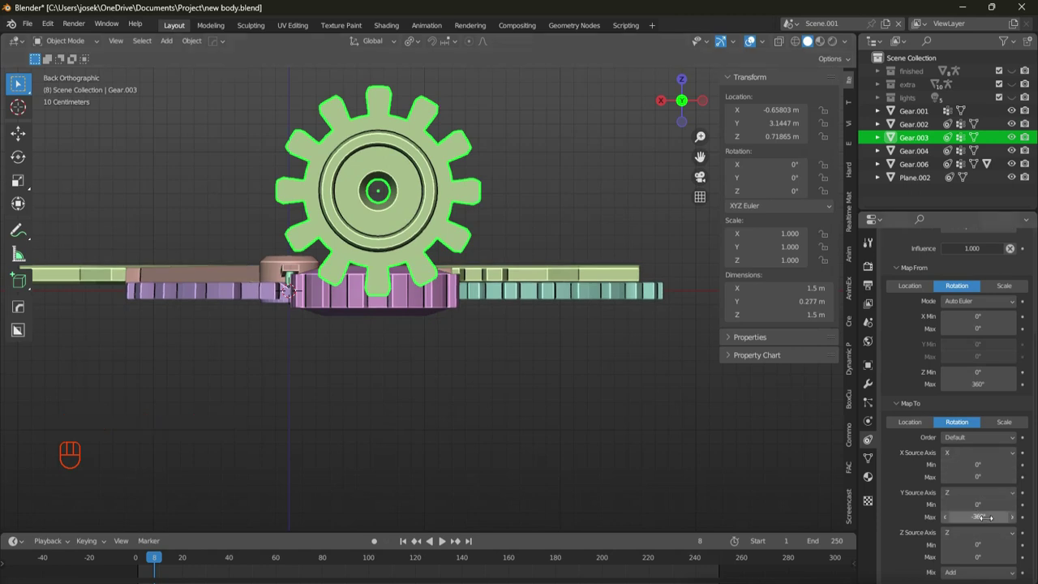
{"action": "key", "text": "r"}
{"action": "key", "text": "z"}
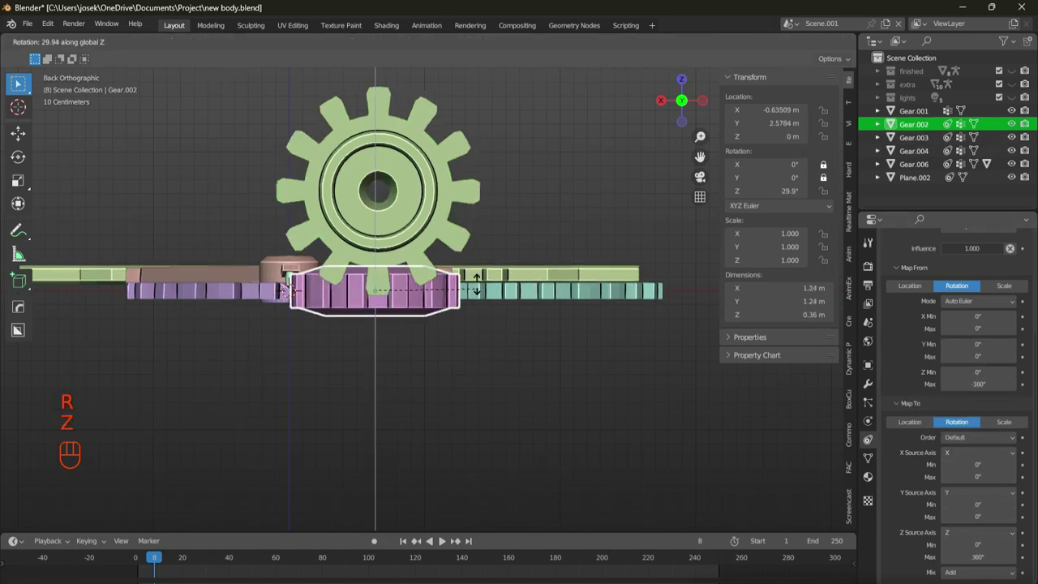
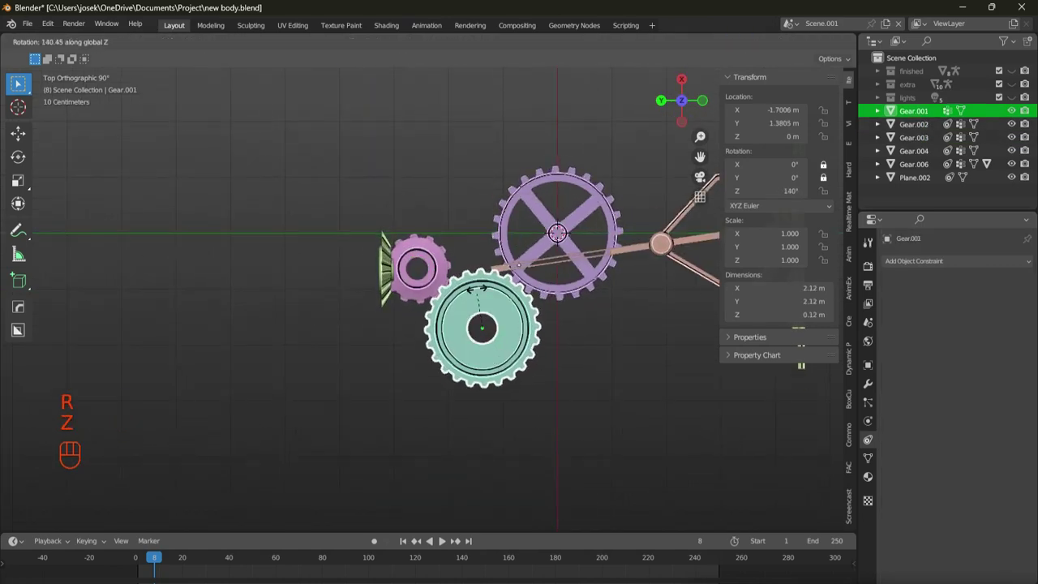
- Switch to Top view and play the animation so Gear.001's #frame driver spins the whole gear train, pendulum and rack
{"action": "key", "text": "r"}
{"action": "left_click_drag", "start_coordinate": [471, 279], "coordinate": [395, 366]}
{"action": "left_click_drag", "start_coordinate": [564, 353], "coordinate": [592, 304]}
{"action": "key", "text": "r"}
{"action": "key", "text": "z"}
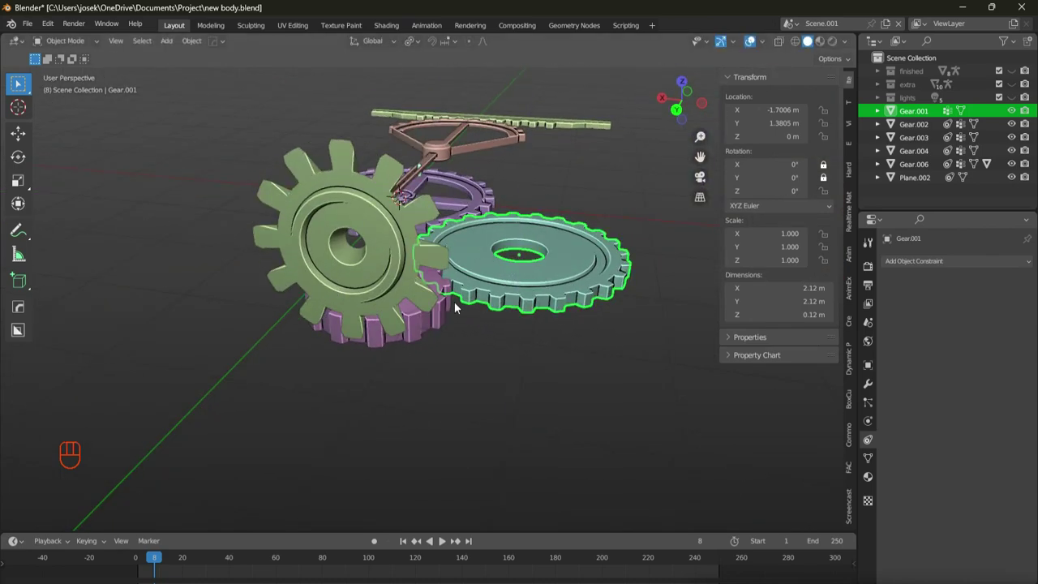
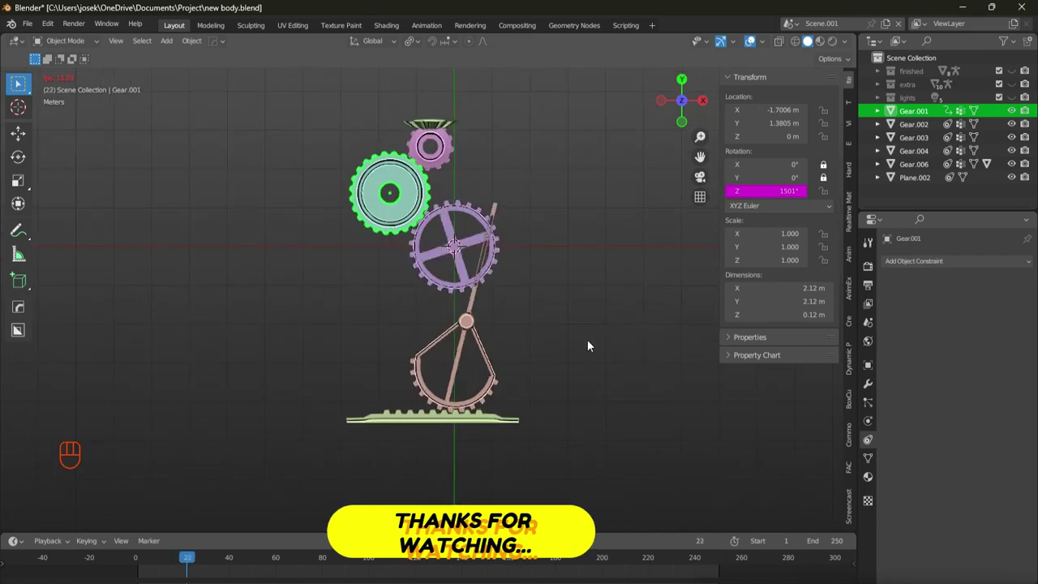
{"action": "left_click_drag", "start_coordinate": [635, 285], "coordinate": [615, 252]}
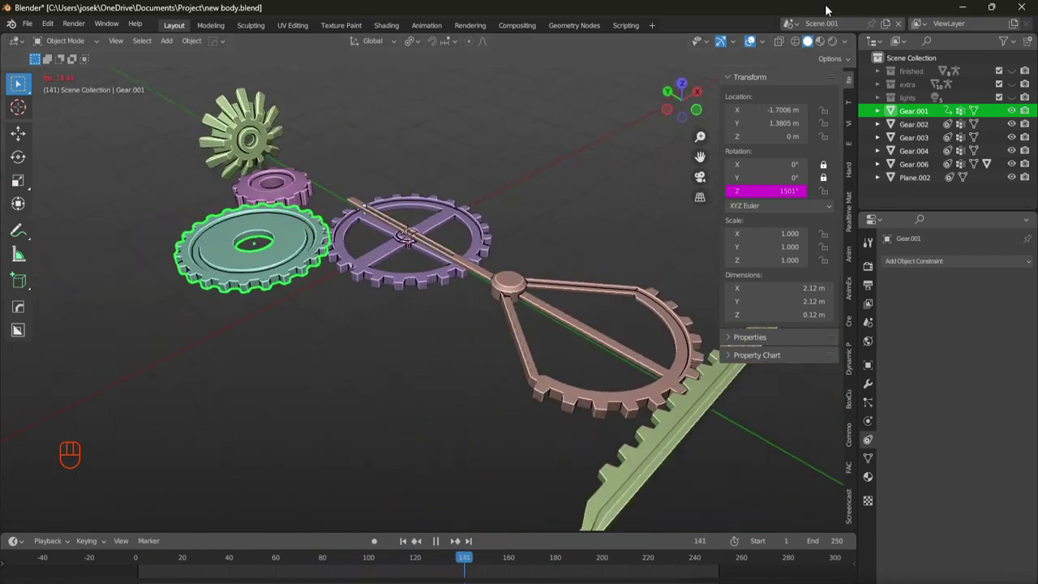